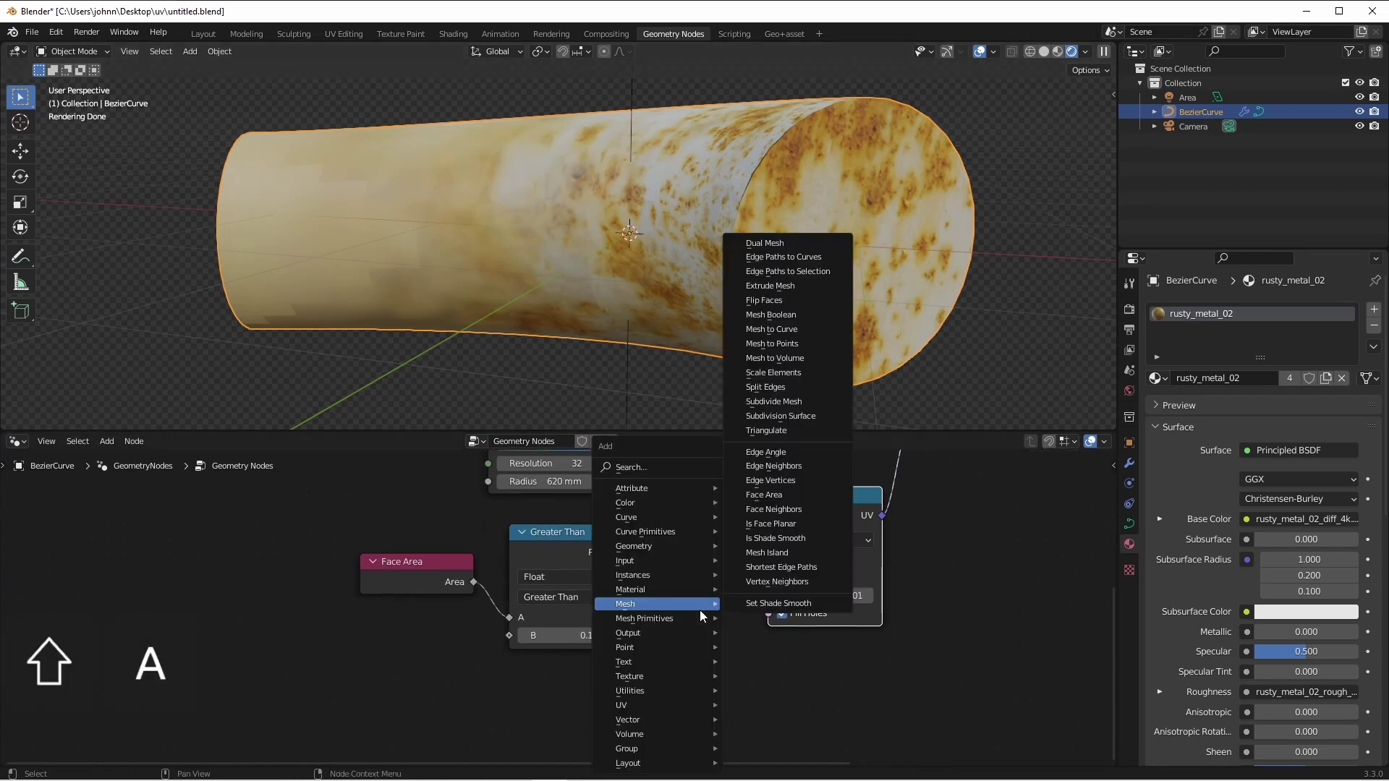
Step: Dismiss the stray Add menu before inserting the Delete Geometry node
click(772, 538)
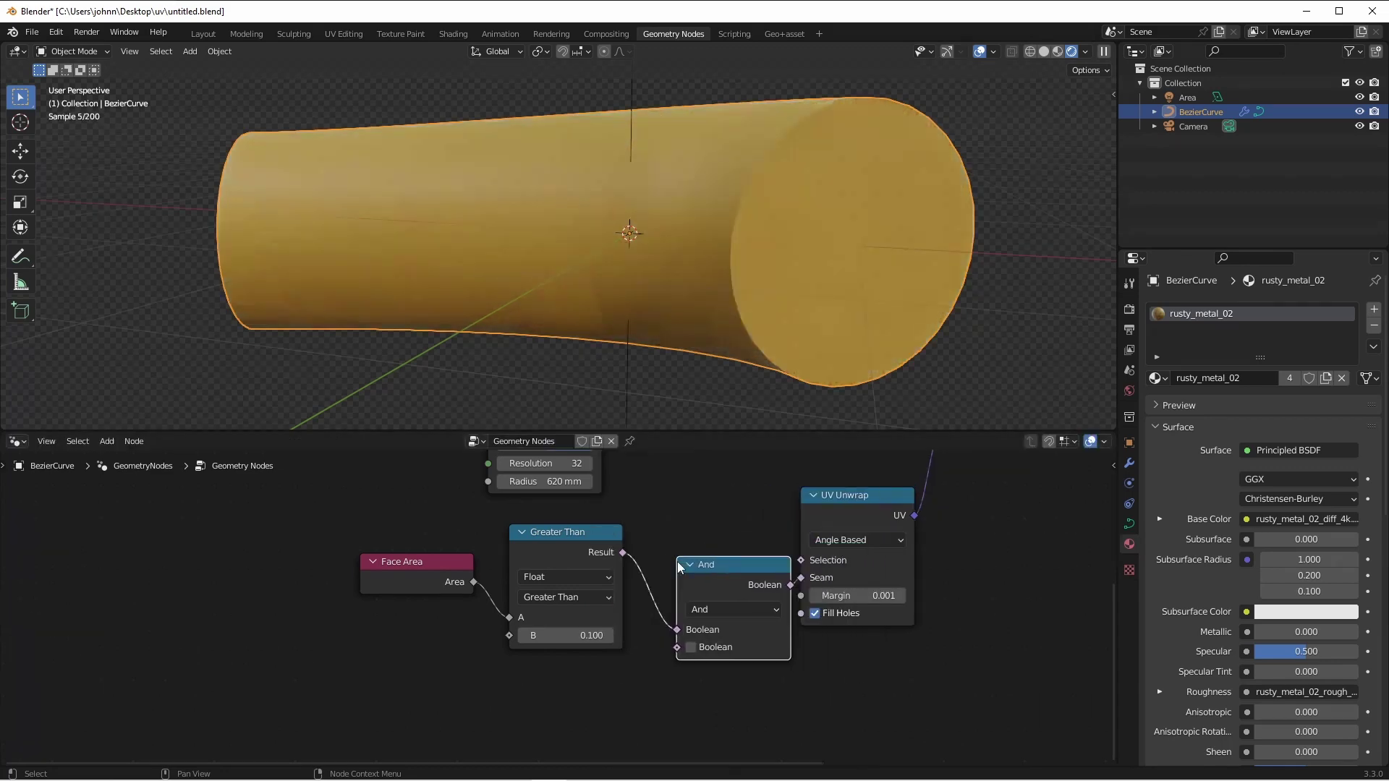
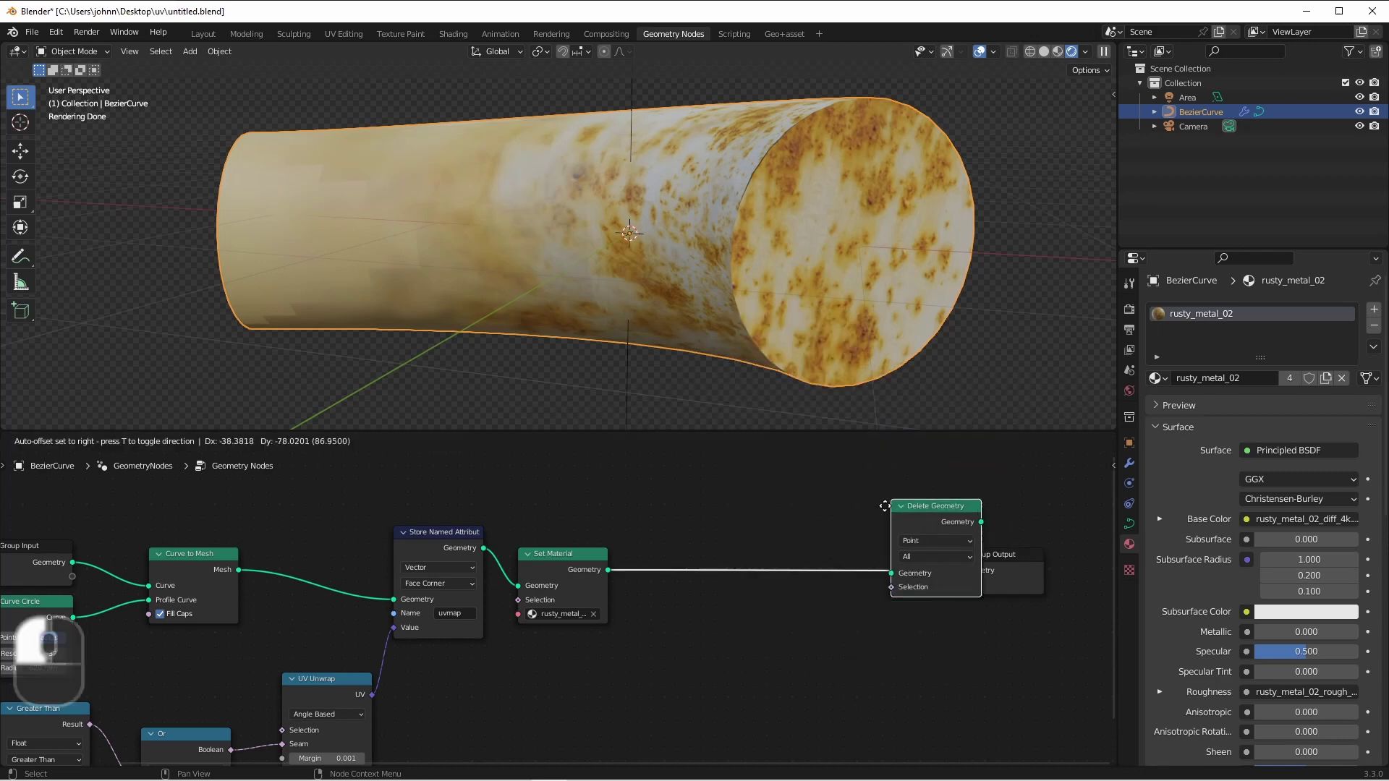
Step: Bring up the node Add list (Shift+A) to start building the Index-equals-0 selection
key(Escape)
key(shift+a)
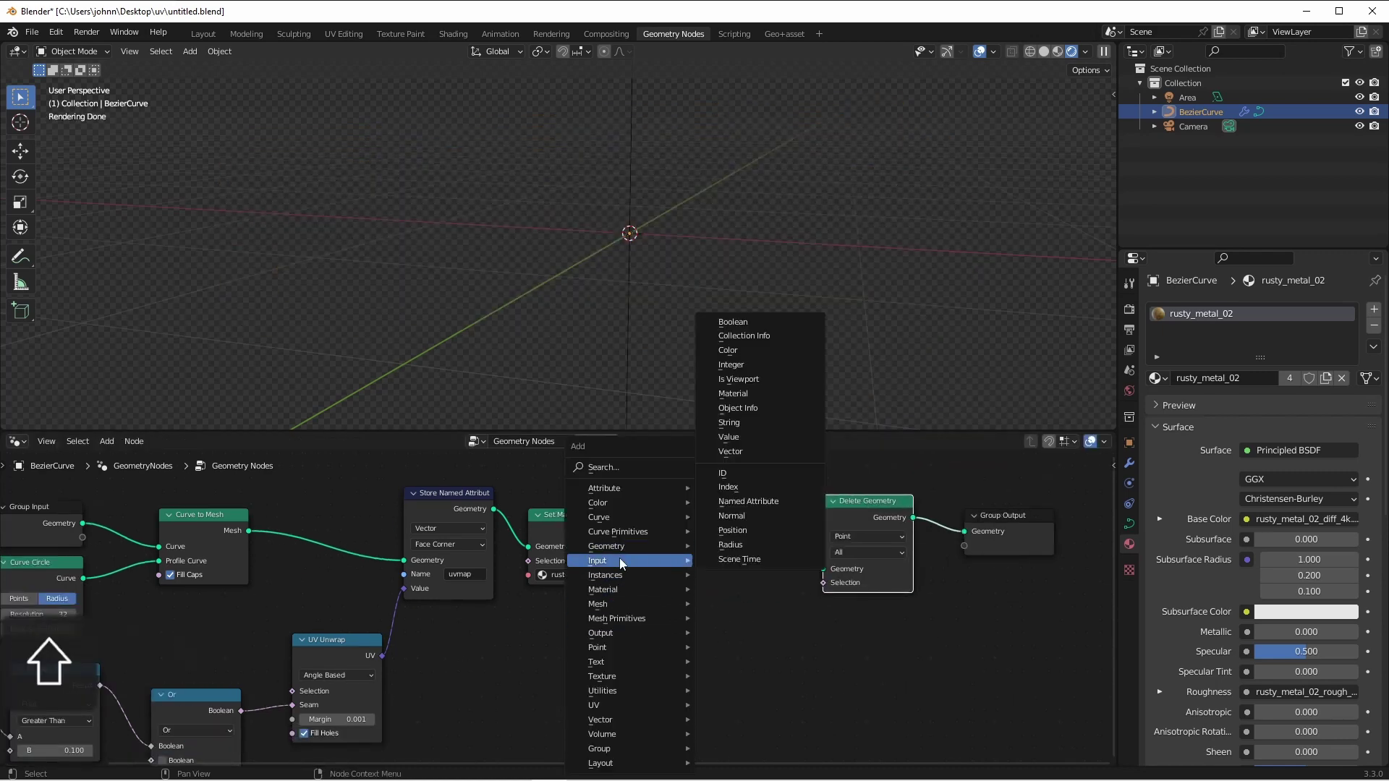
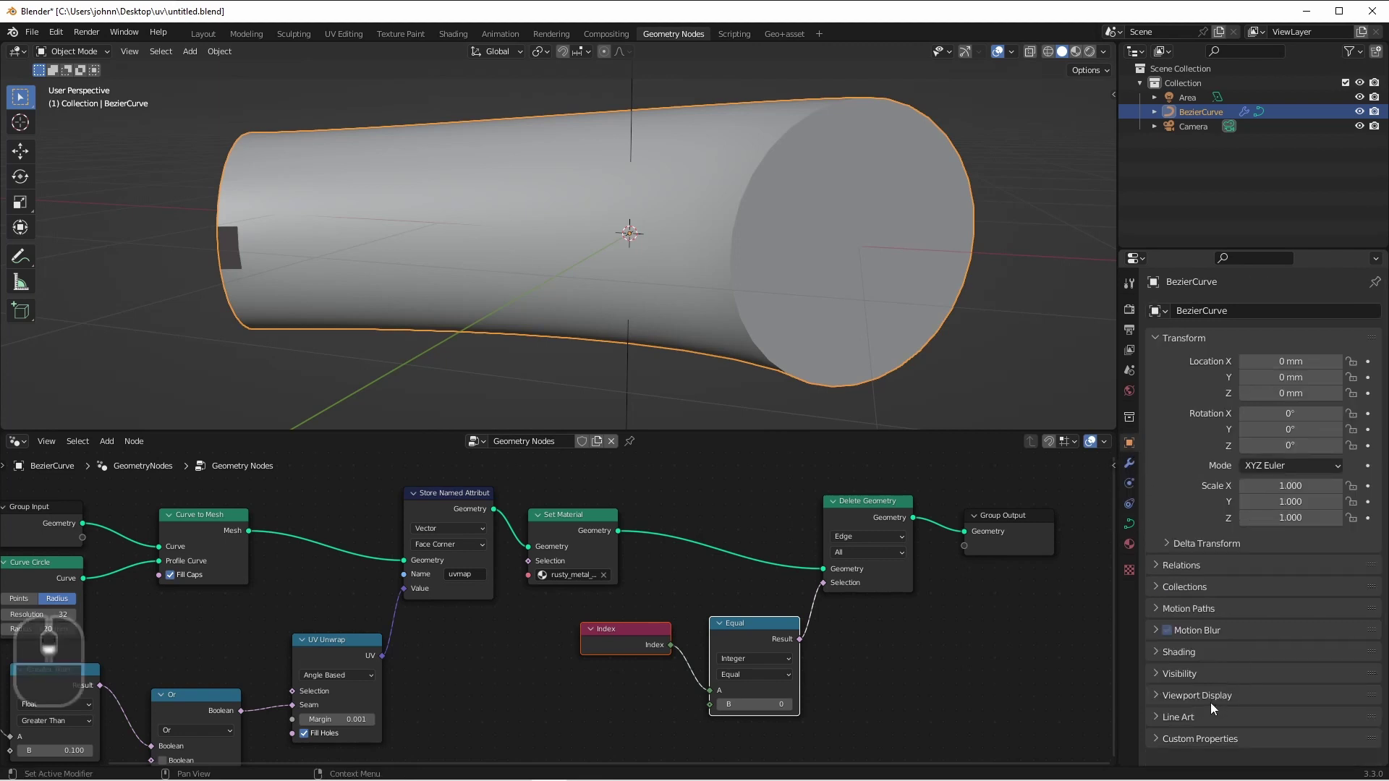
Step: Enable Wireframe under the tube's Viewport Display options
click(1214, 706)
drag(1237, 621, 1247, 605)
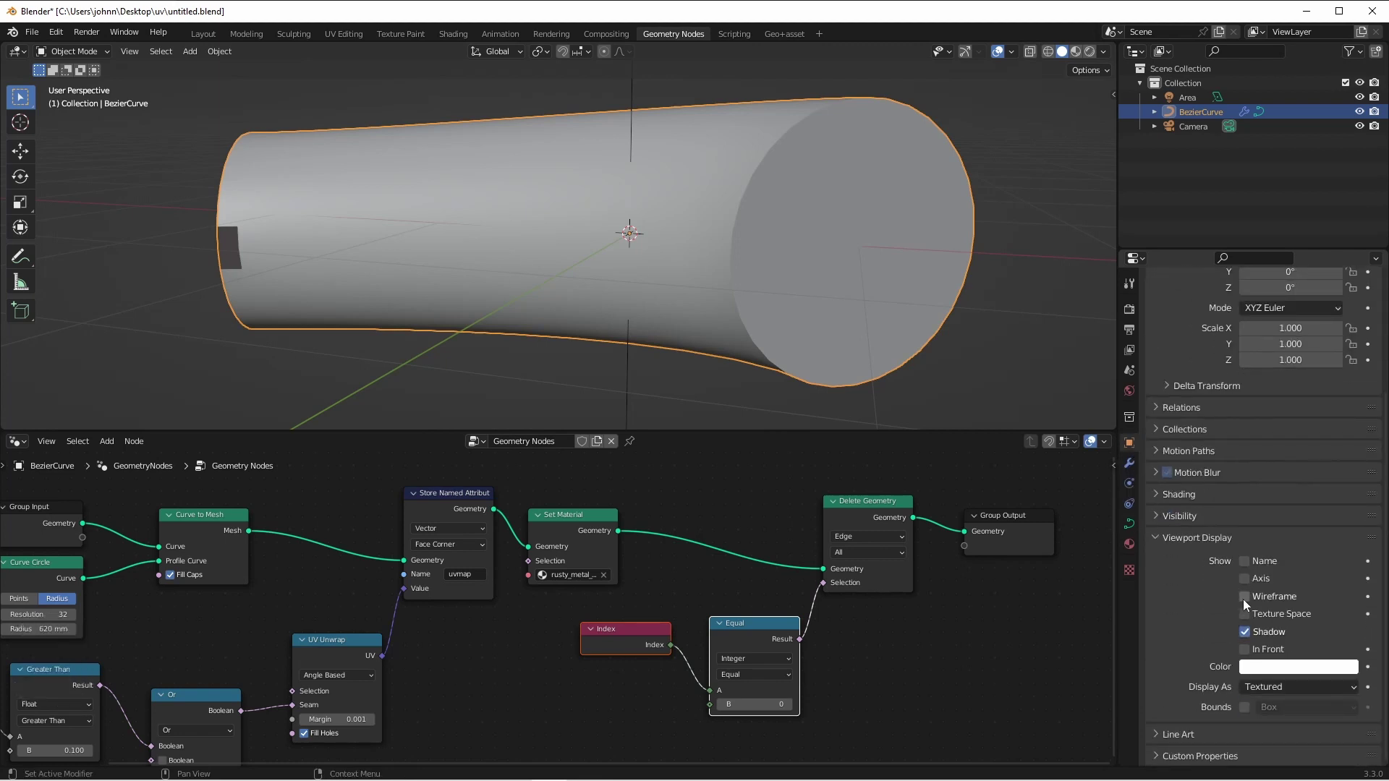
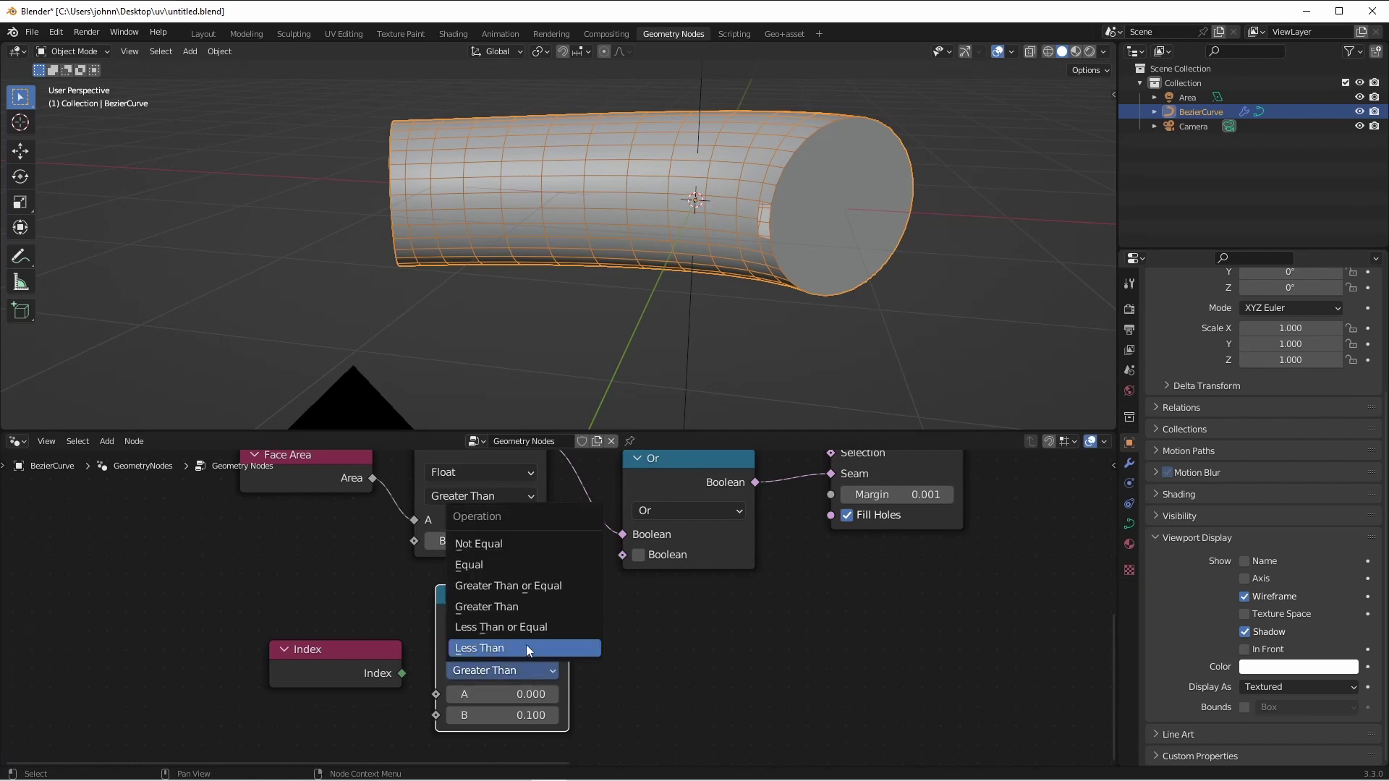
Step: Switch the Compare node's operation to Less Than
click(531, 651)
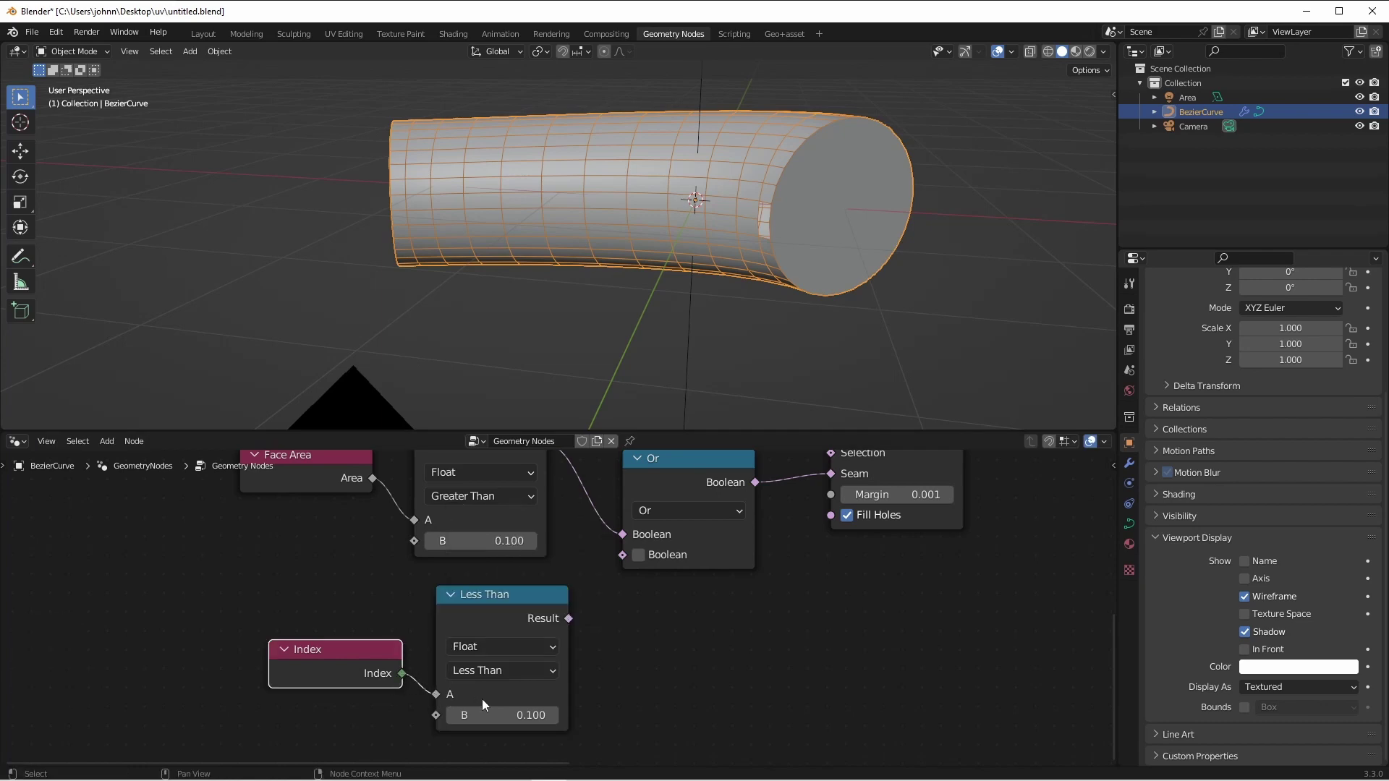
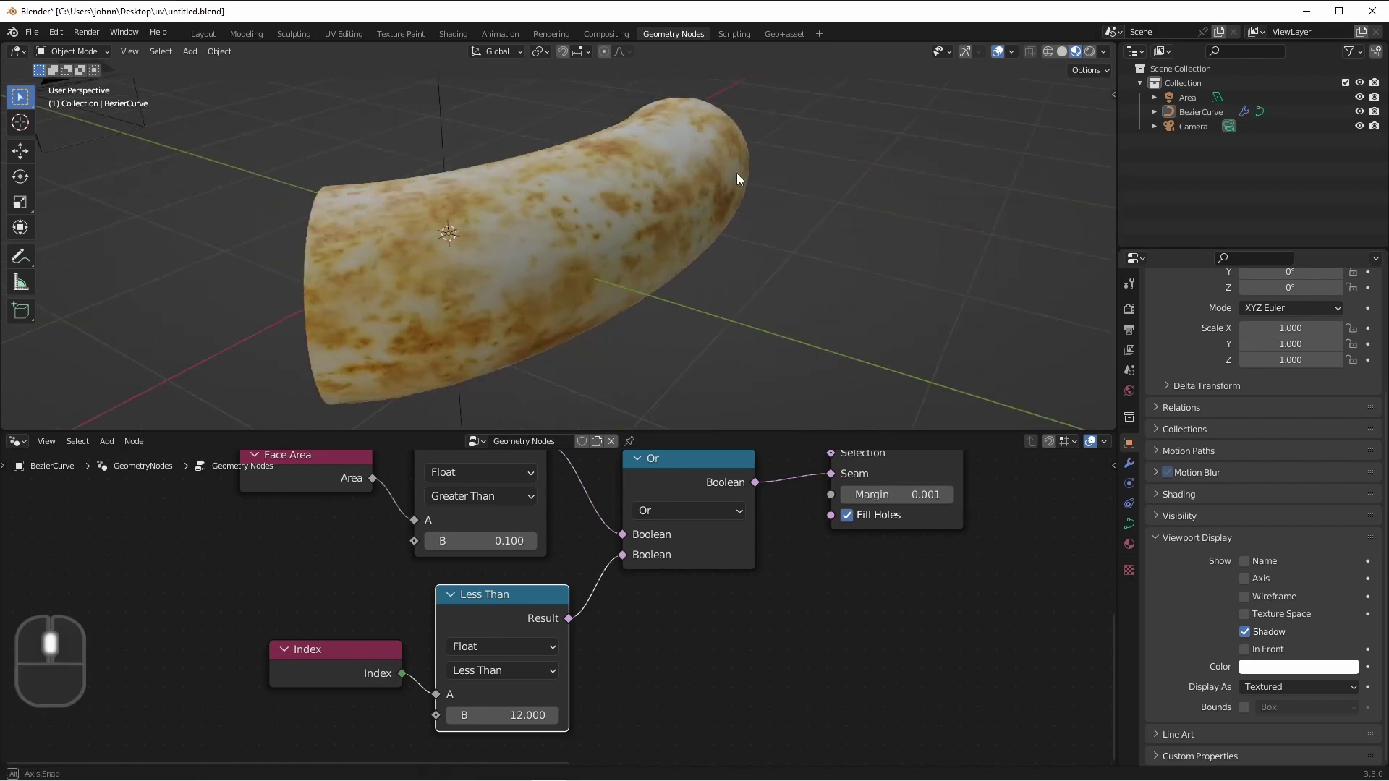
Step: Duplicate the textured tube with Shift+D to place a second copy beside it
middle_click(783, 223)
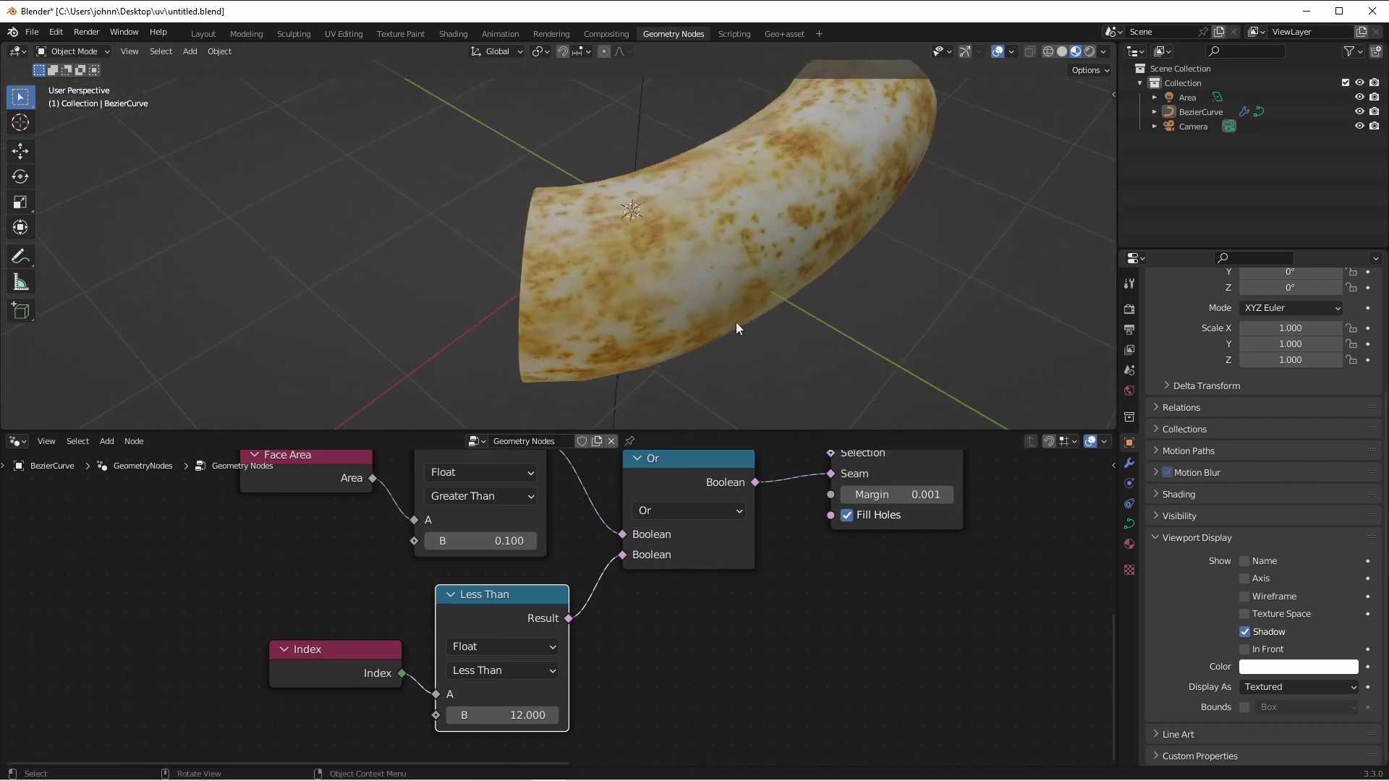
drag(546, 262, 431, 253)
key(shift+d)
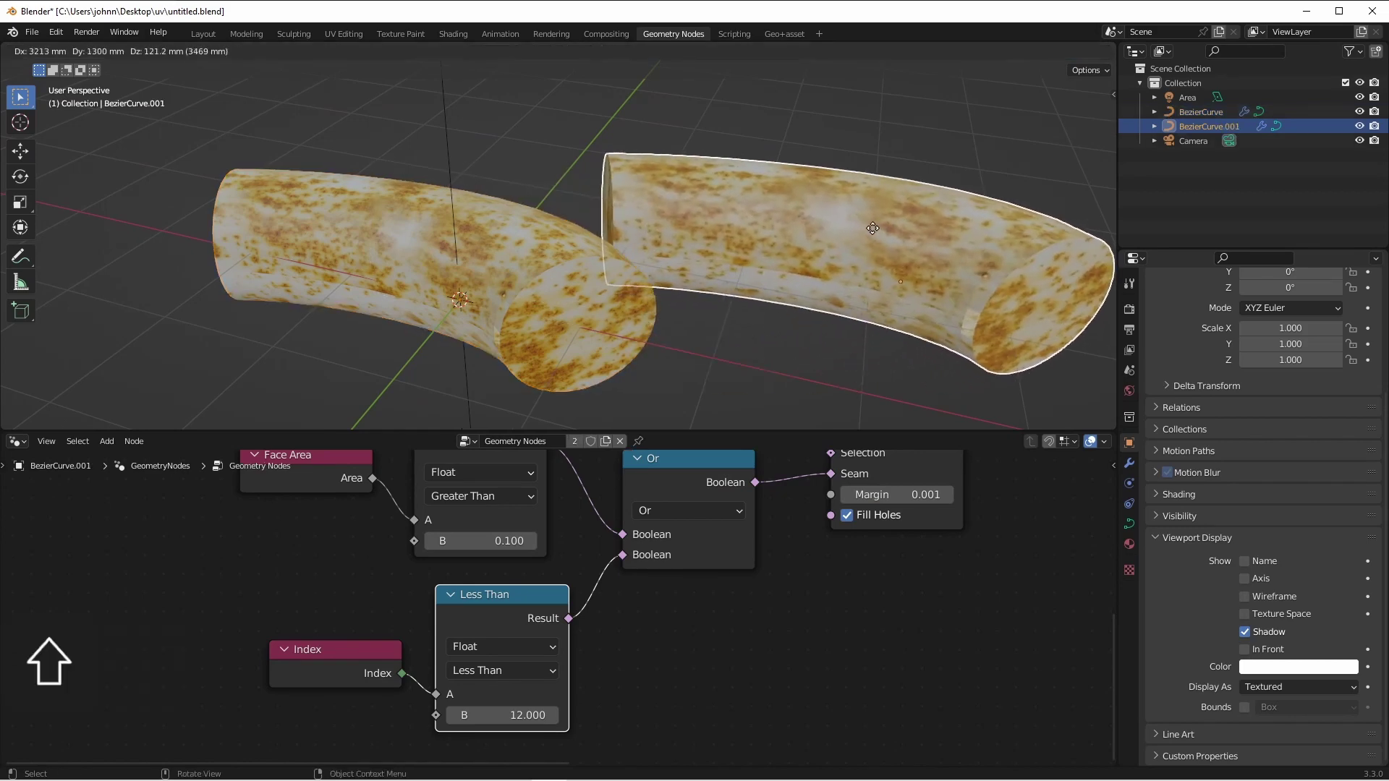